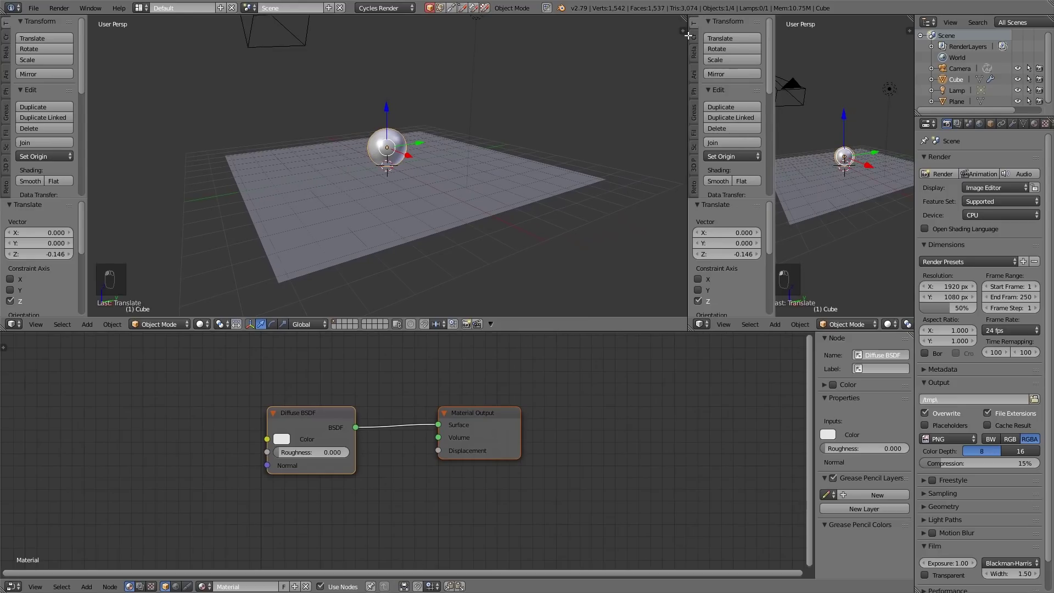
- Show a rendered preview of the grey sphere and select the Diffuse BSDF node
key("t")
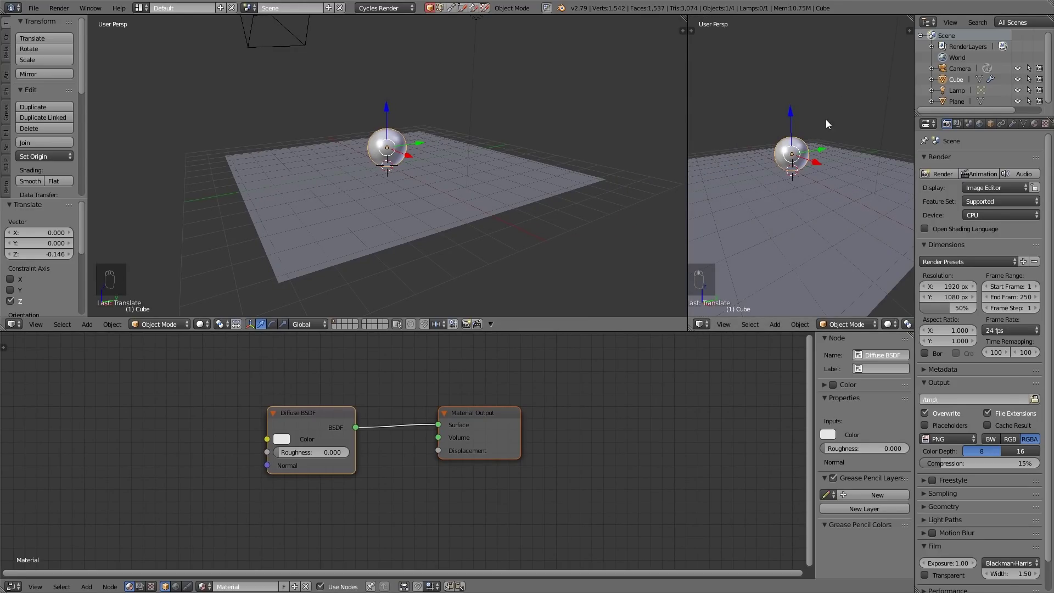
key("shift+z")
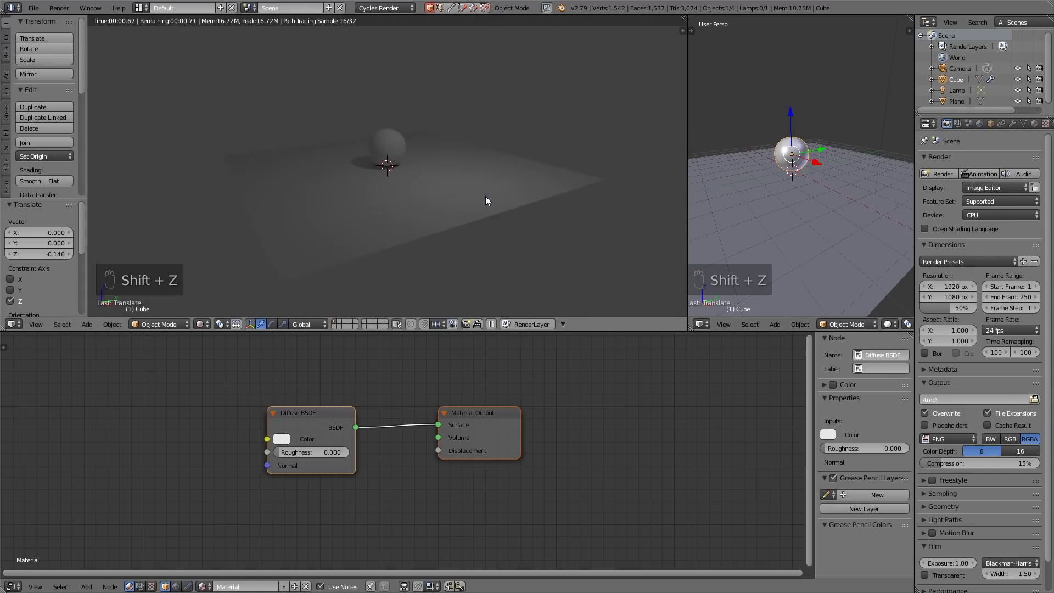
right_click(838, 215)
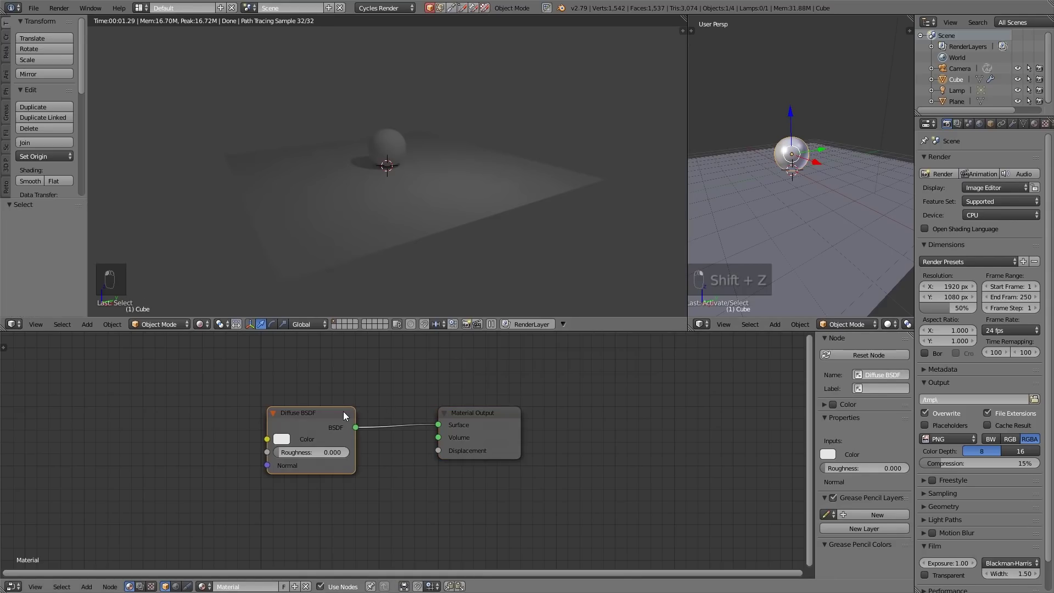
- Switch the shader to a Principled BSDF and add Texture Coordinate, Mapping and Image Texture nodes
key("shift+s")
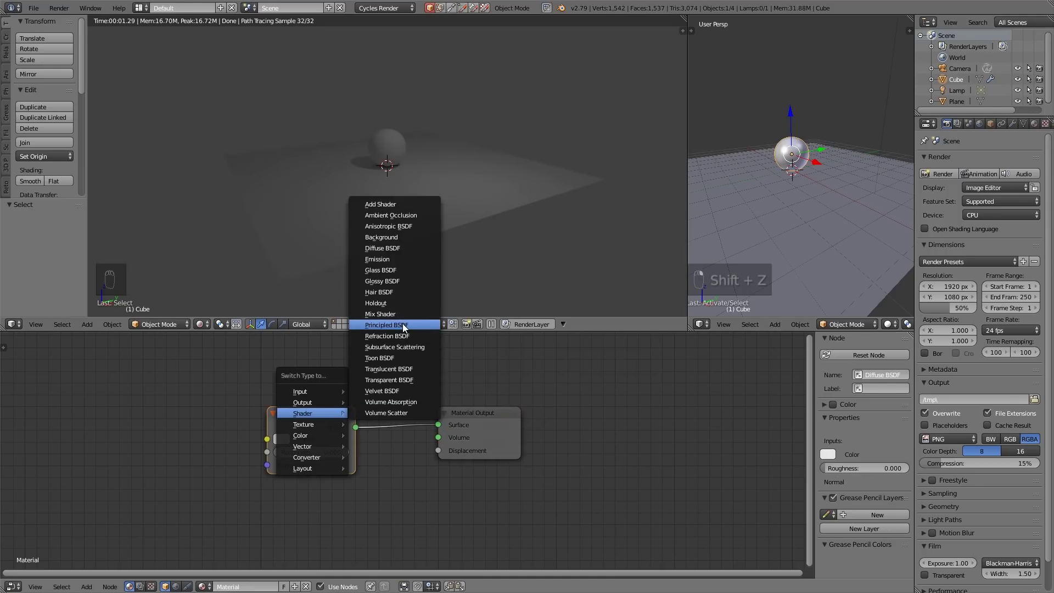
left_click_drag(331, 416, 402, 404)
left_click(390, 170)
key("shift+a")
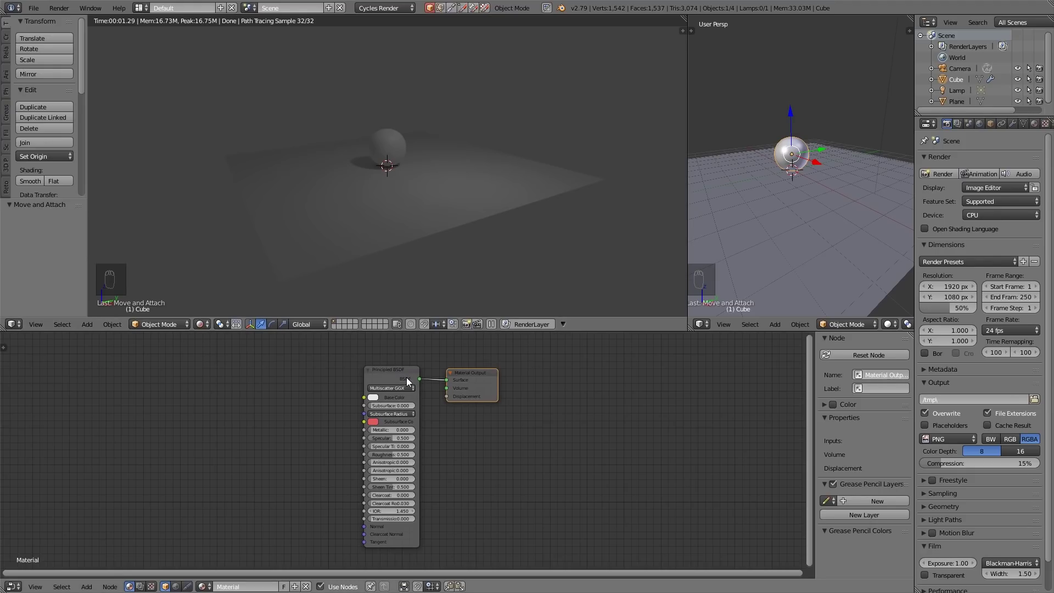
left_click_drag(397, 382, 406, 380)
- Load the image 1.jpg into the Image Texture node
key("ctrl+t")
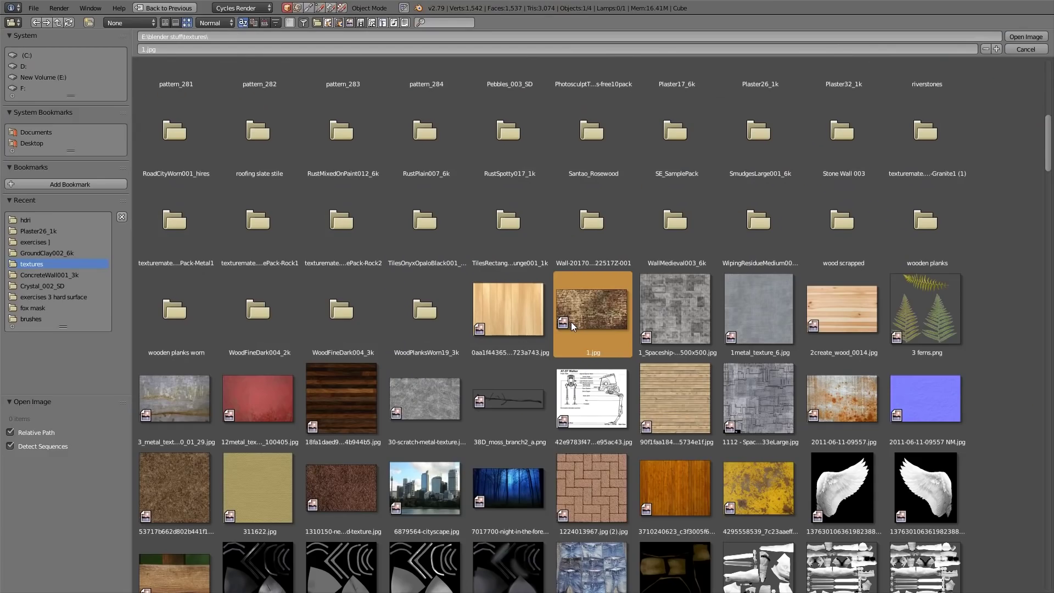
- Feed a different Texture Coordinate output into the Mapping vector so the wood image covers the sphere
key("Return")
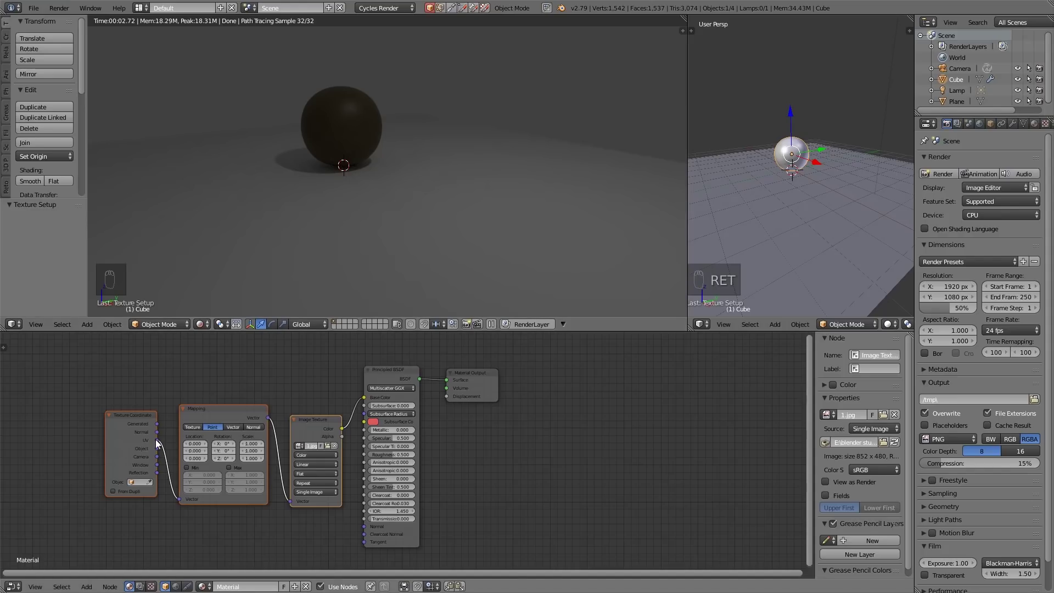
left_click_drag(159, 449, 340, 166)
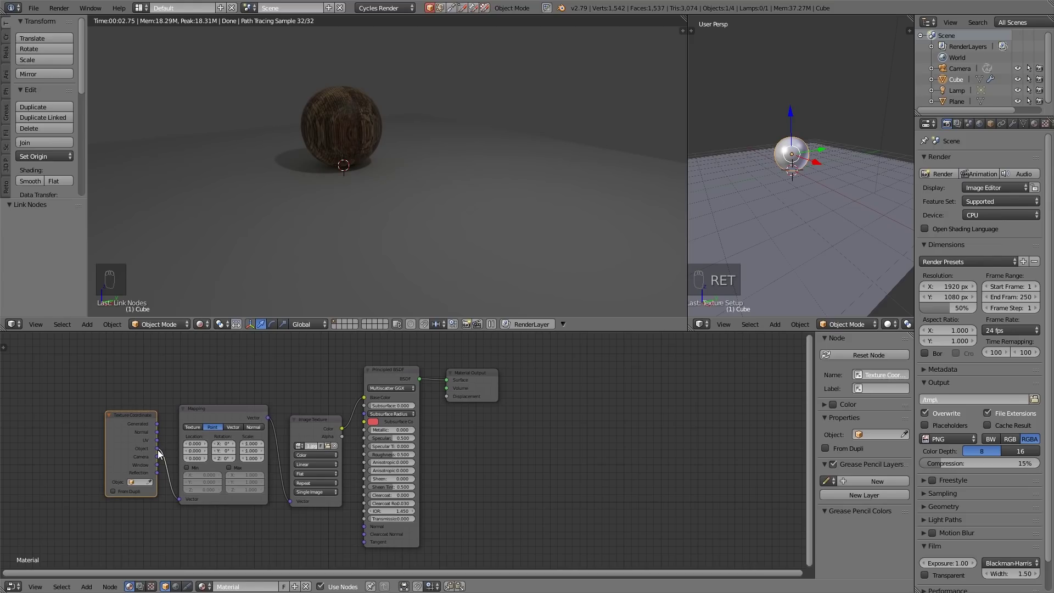
left_click(161, 431)
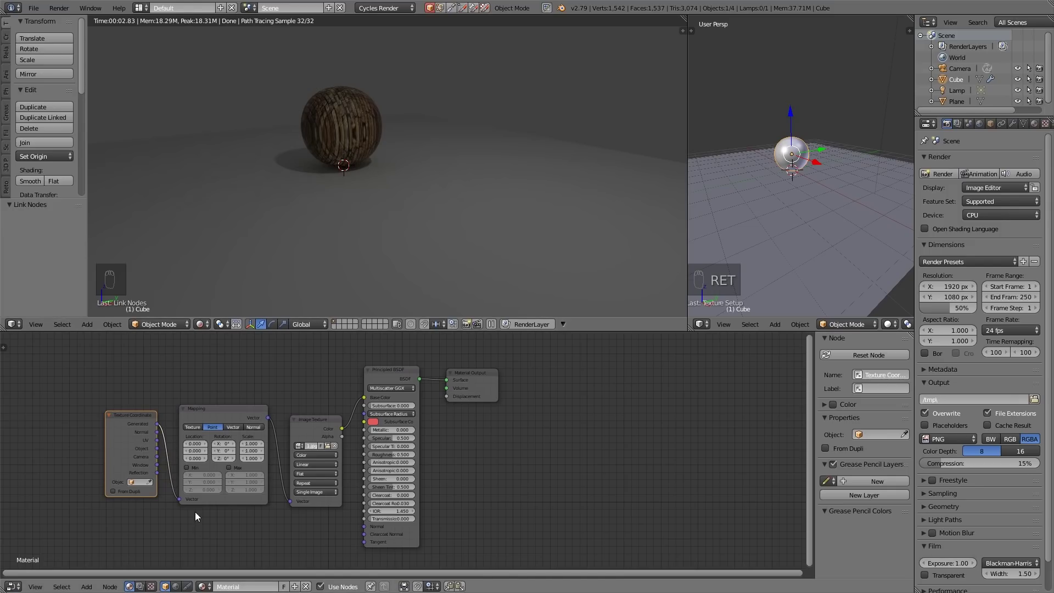
right_click(166, 454)
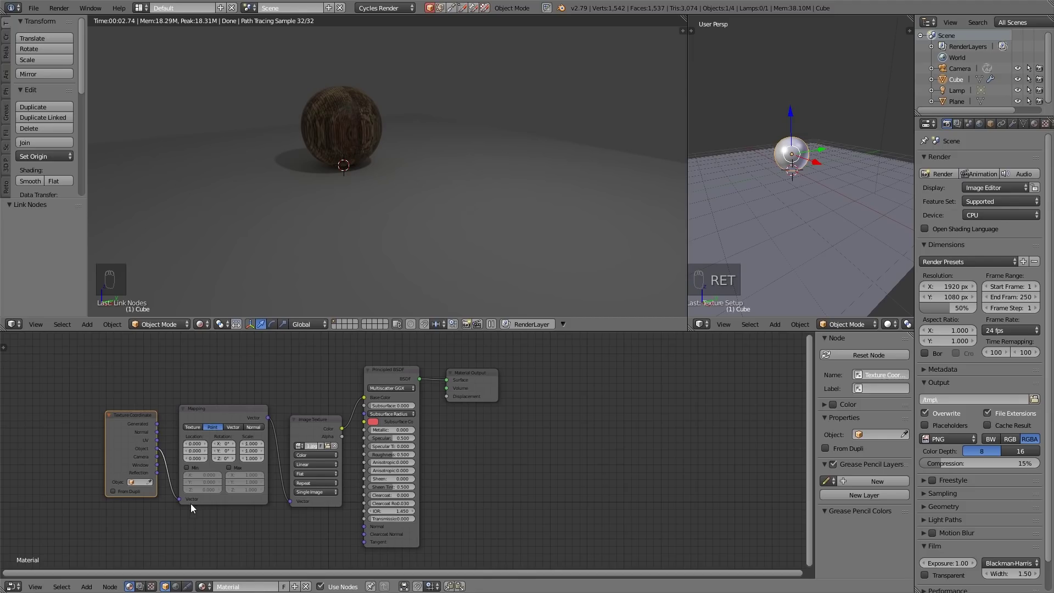
middle_click(369, 156)
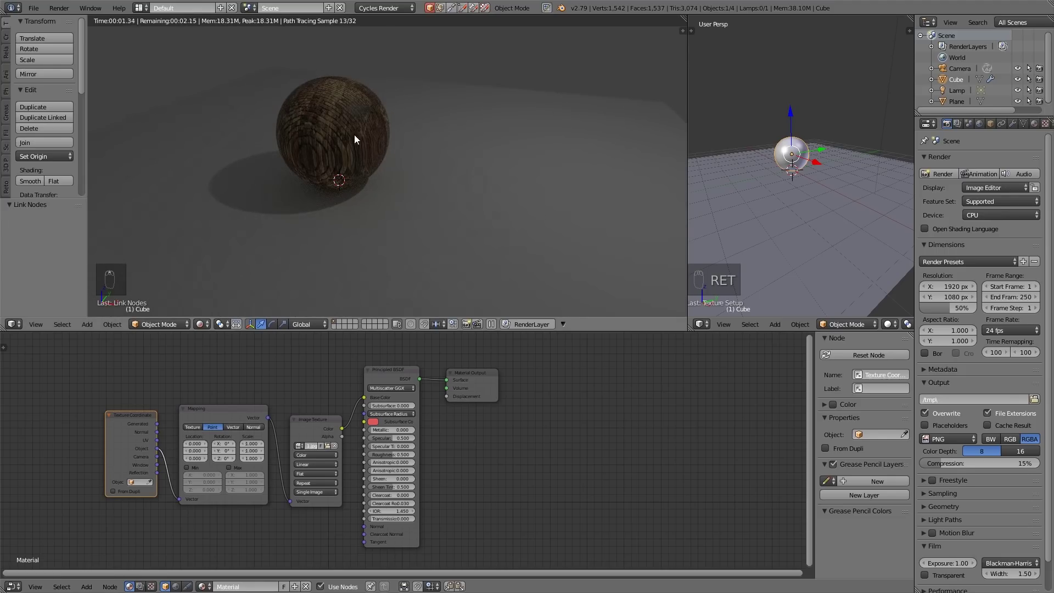
- Switch the Image Texture node to Brick, then Checker, then Magic Texture
left_click_drag(327, 453, 324, 423)
key("shift+s")
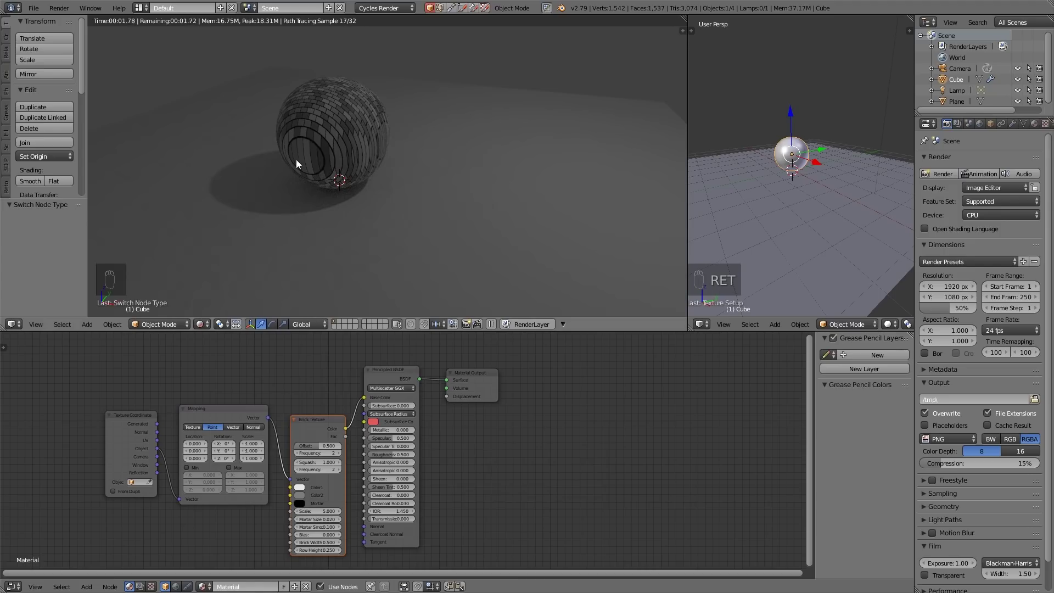
left_click(316, 428)
key("shift+s")
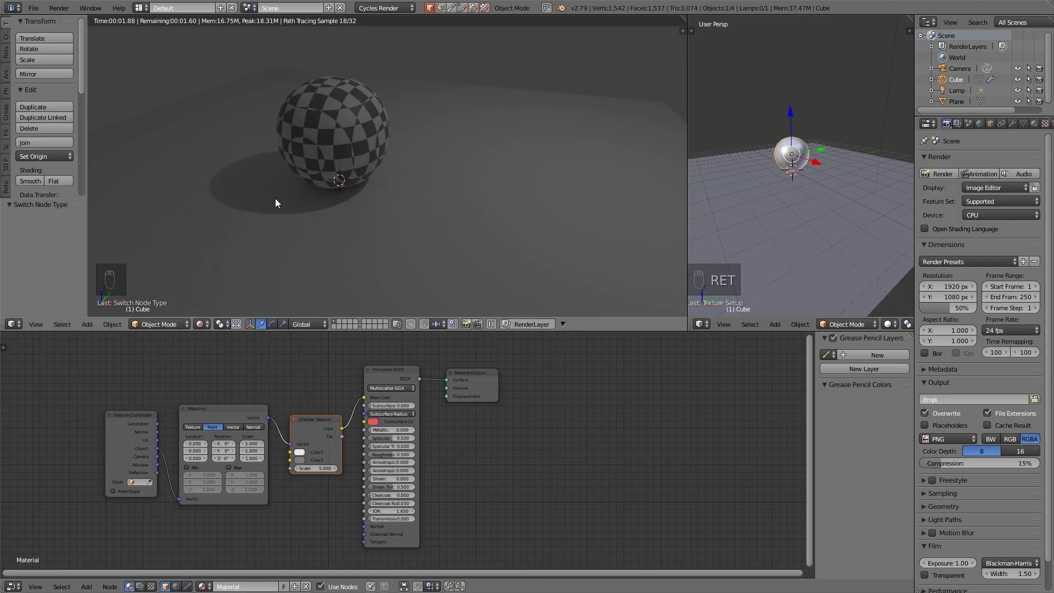
left_click(315, 424)
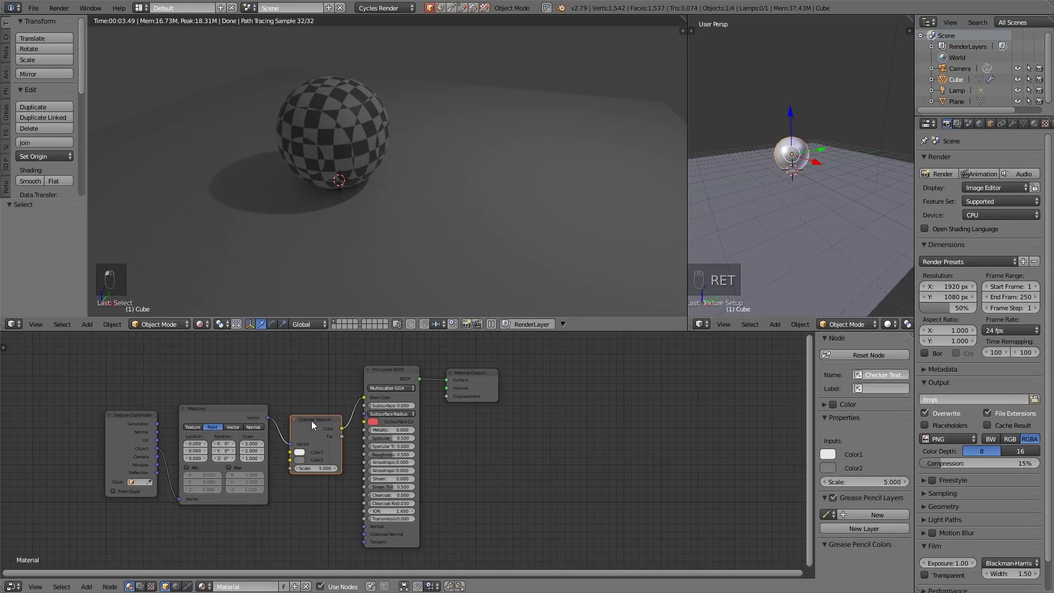
key("shift+s")
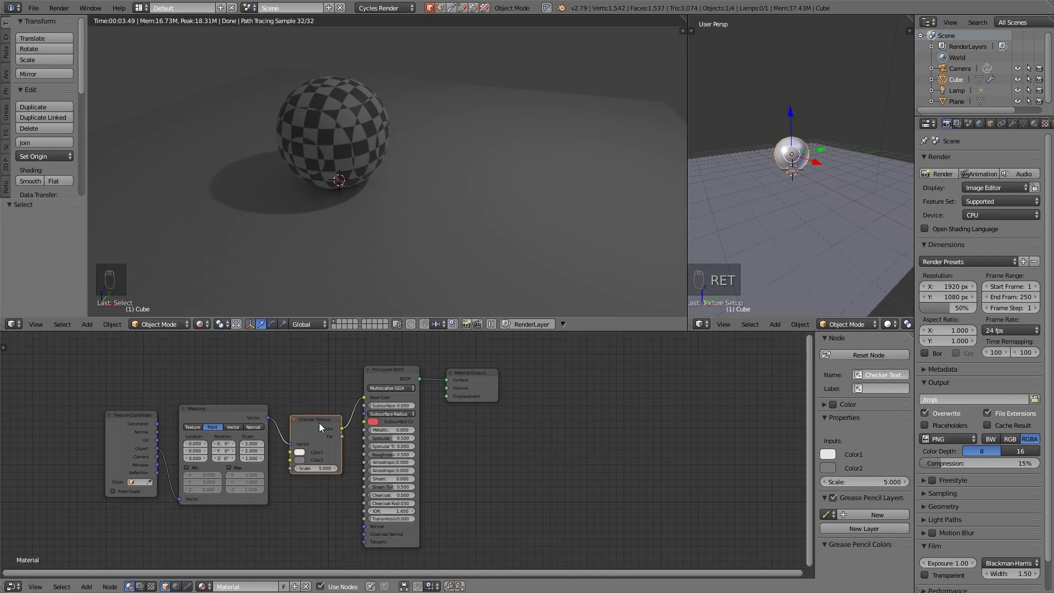
left_click(323, 428)
key("shift+s")
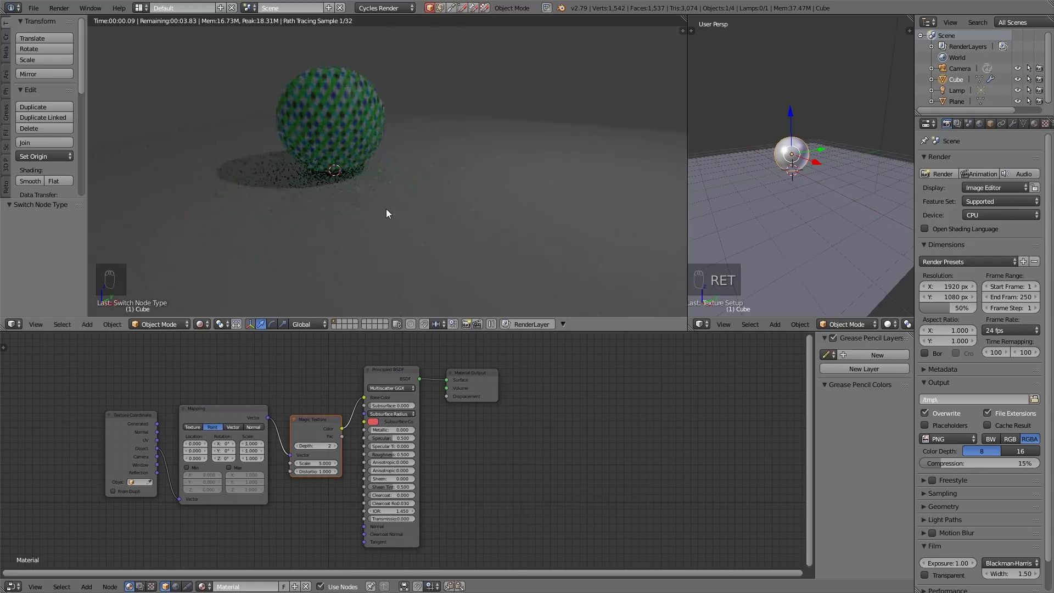
- Set the Mapping scale to 2 on every axis with rotations 6.1°, 22.5° and 32.4°
left_click_drag(985, 129, 442, 433)
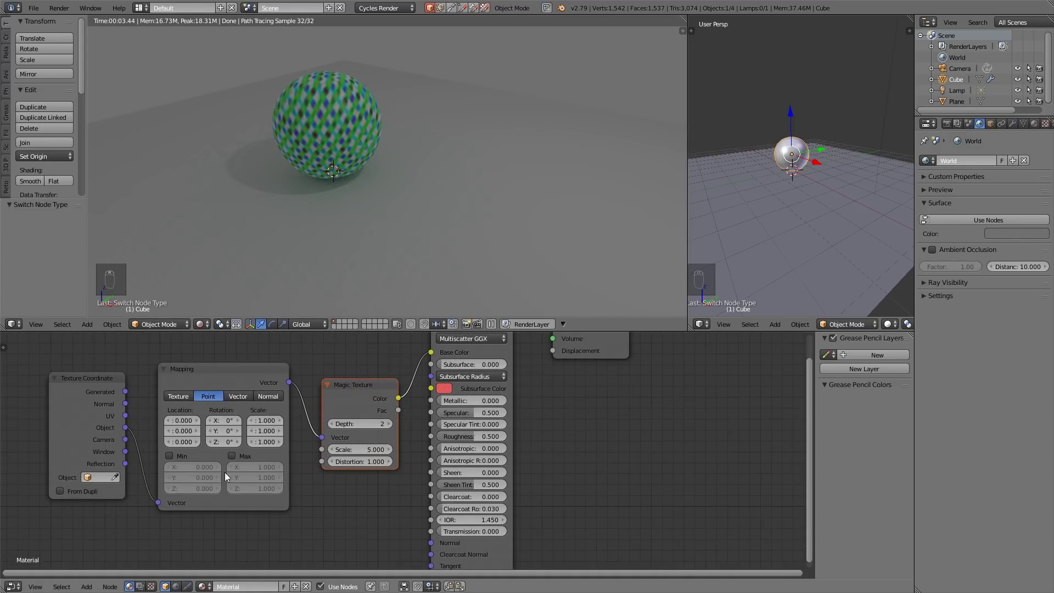
left_click(338, 163)
left_click(267, 425)
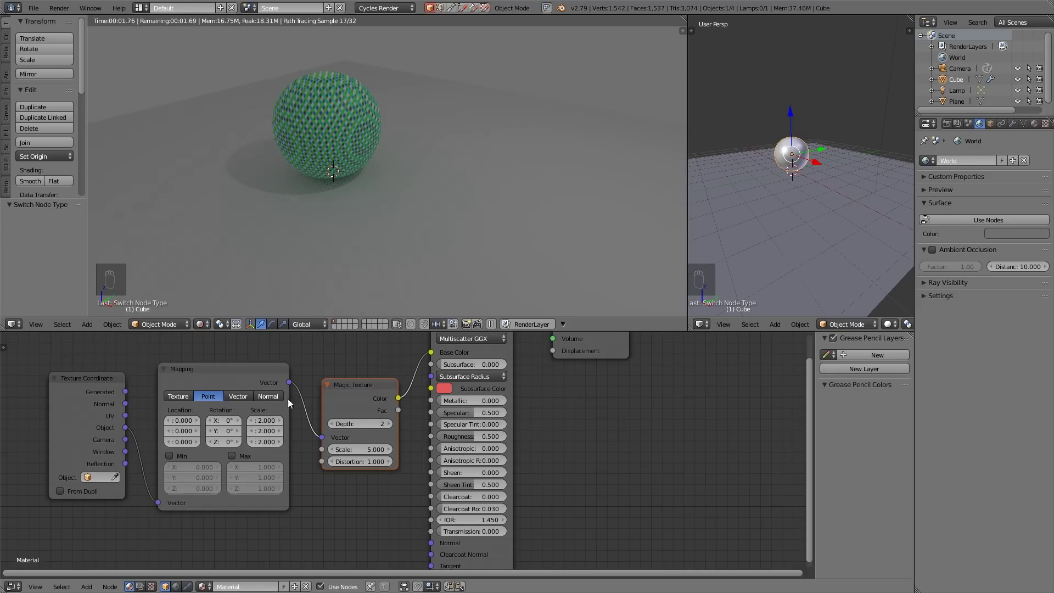
left_click(223, 425)
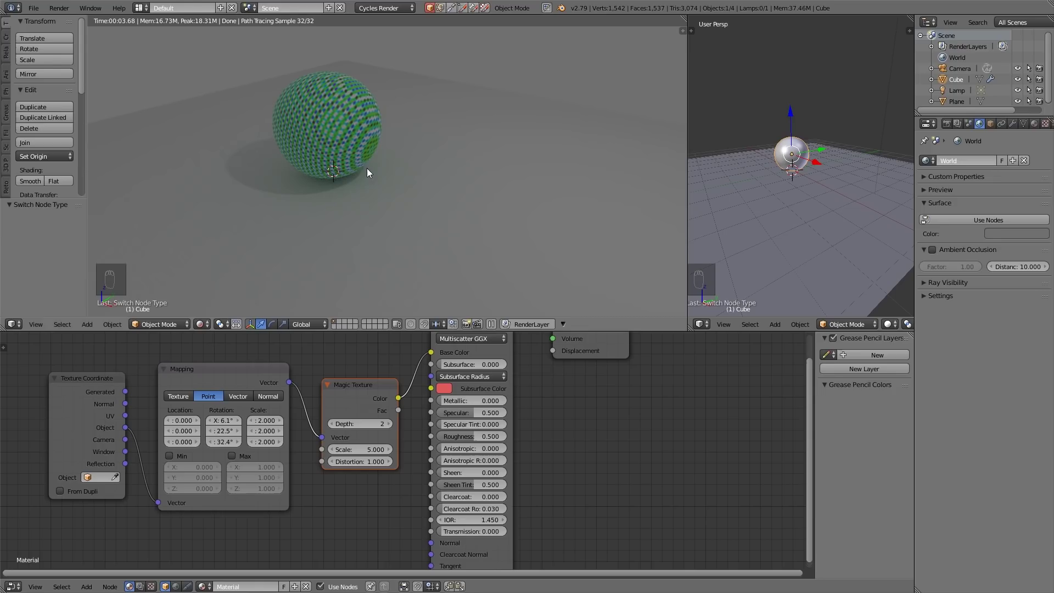
- Swap the Magic Texture for a Noise Texture feeding Base Color via Fac, Scale 1.4, Detail 5, Distortion 2.4
left_click(355, 394)
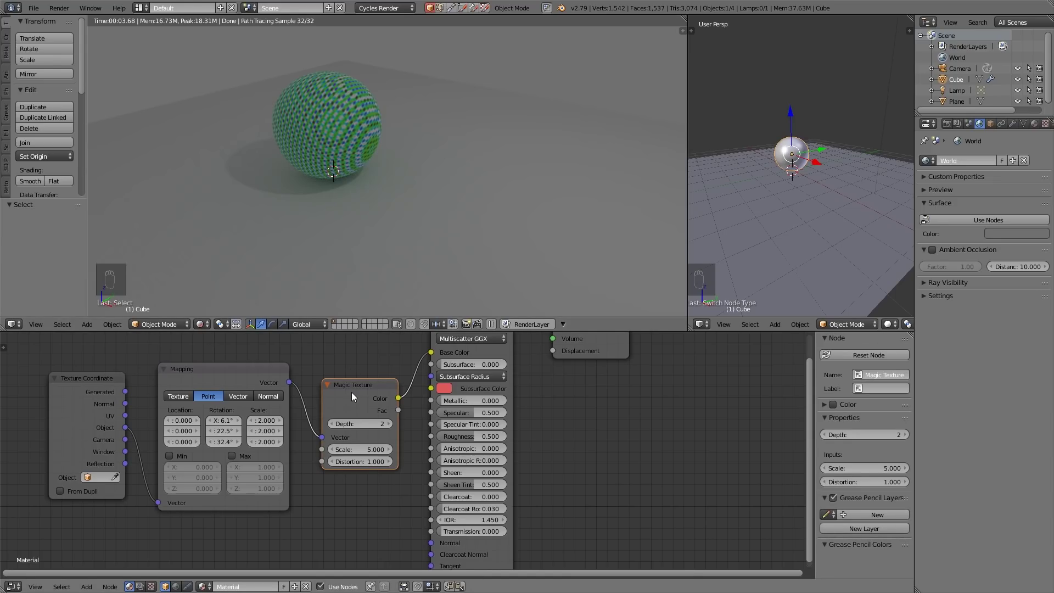
key("shift+s")
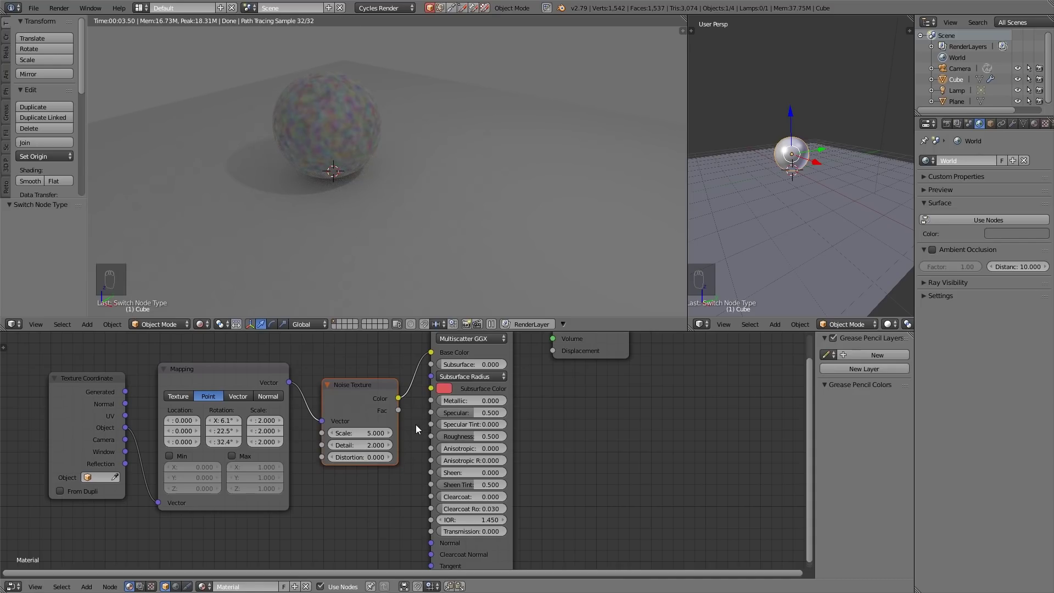
left_click(411, 407)
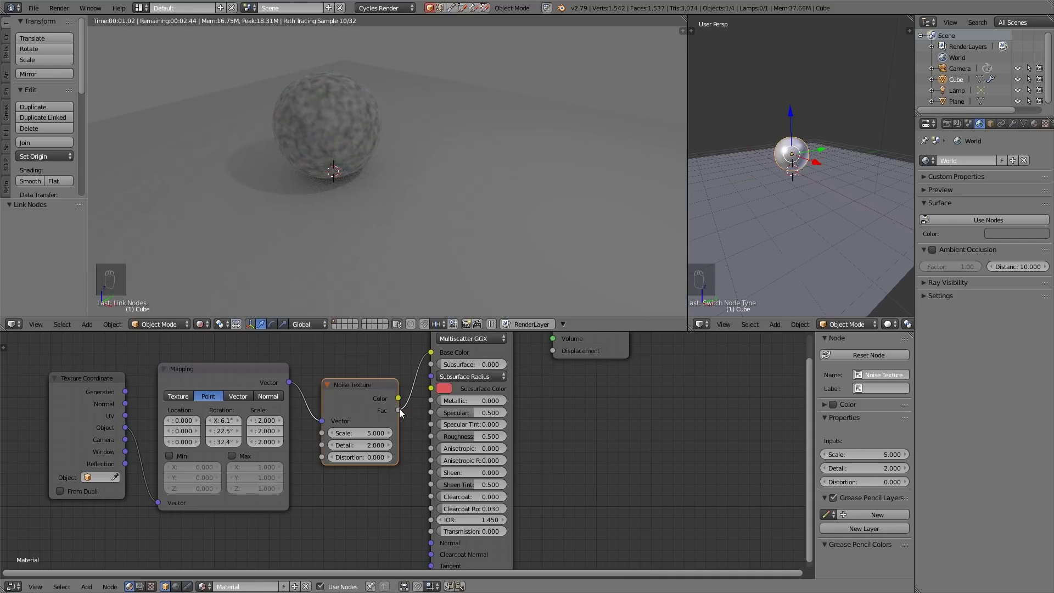
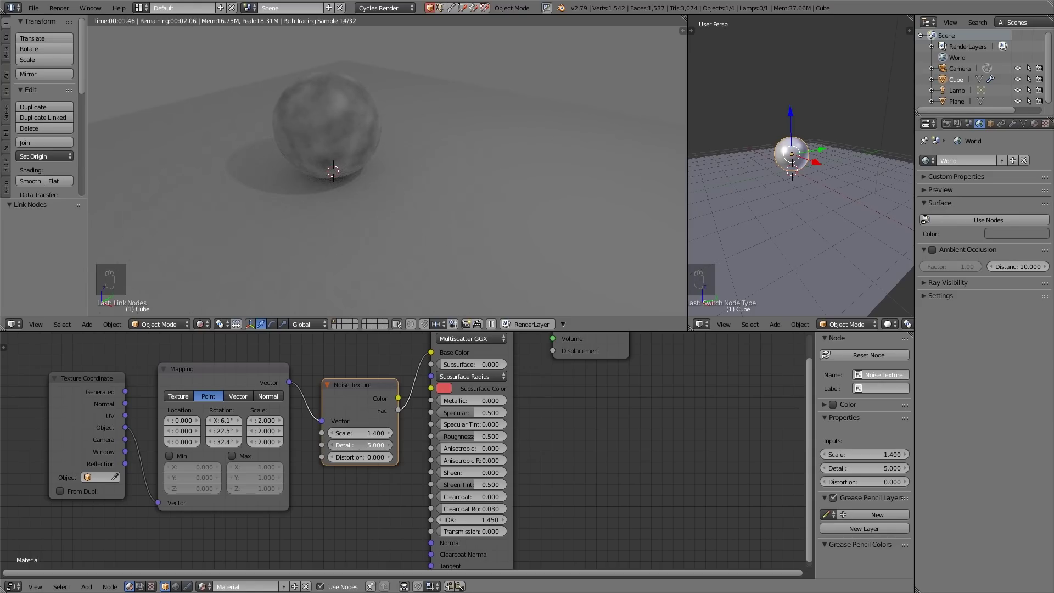
left_click(354, 463)
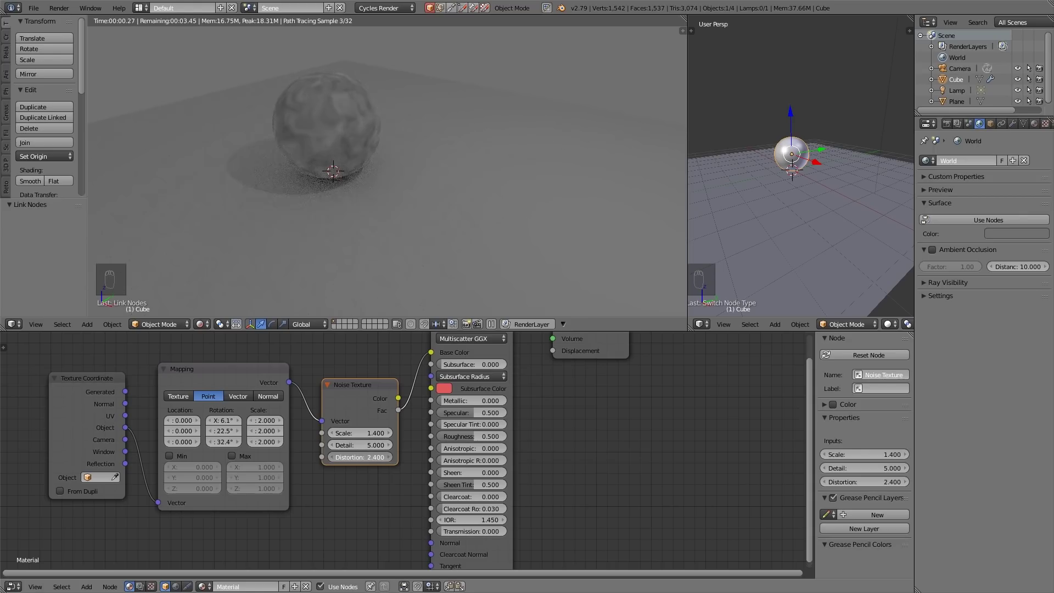
left_click(212, 376)
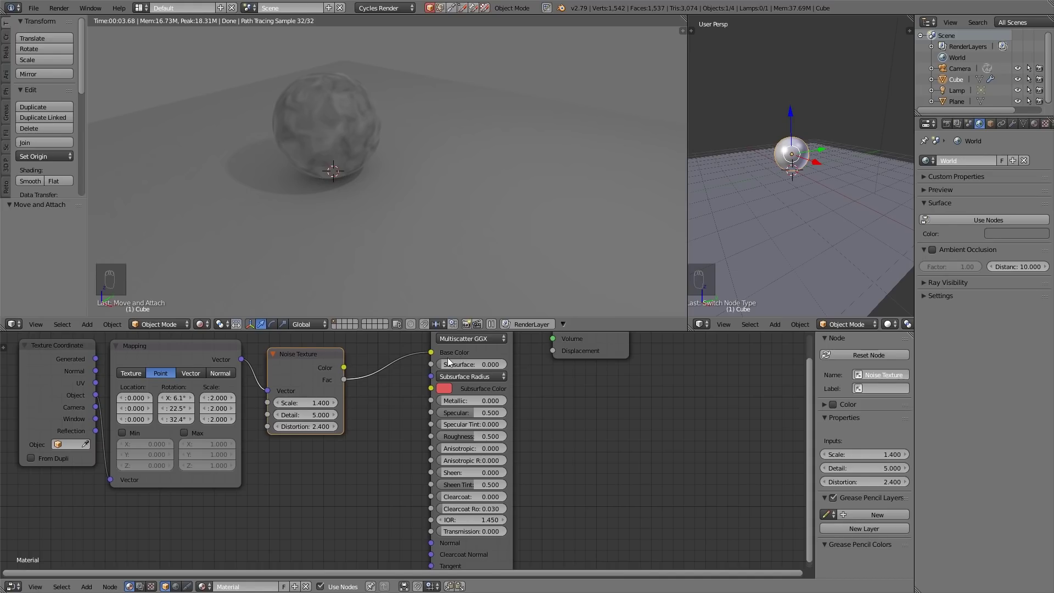
- Insert a ColorRamp on the noise Fac link with its white stop at 0.727
key("shift+a")
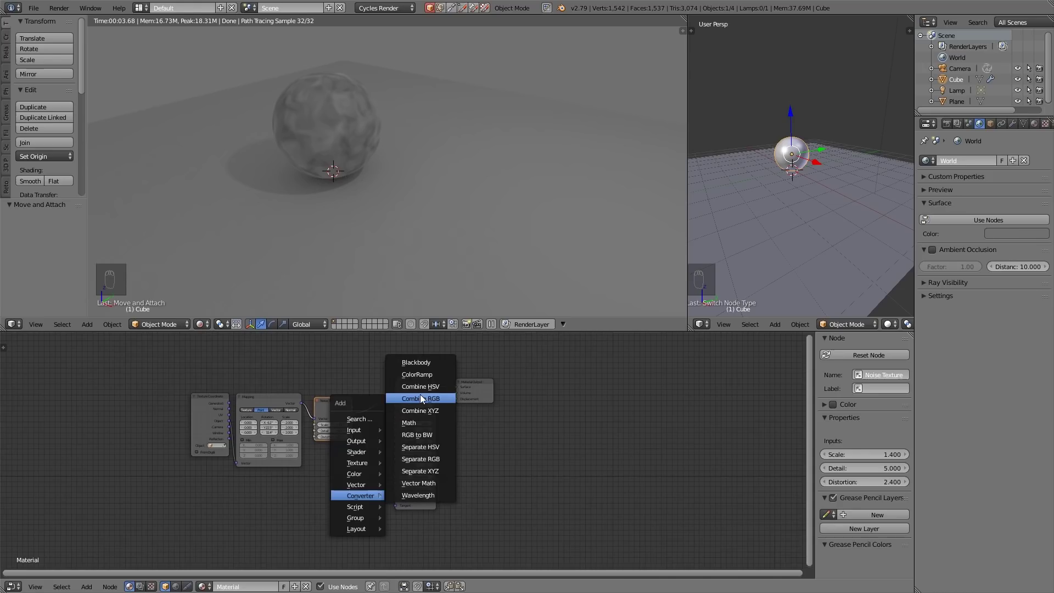
left_click(358, 392)
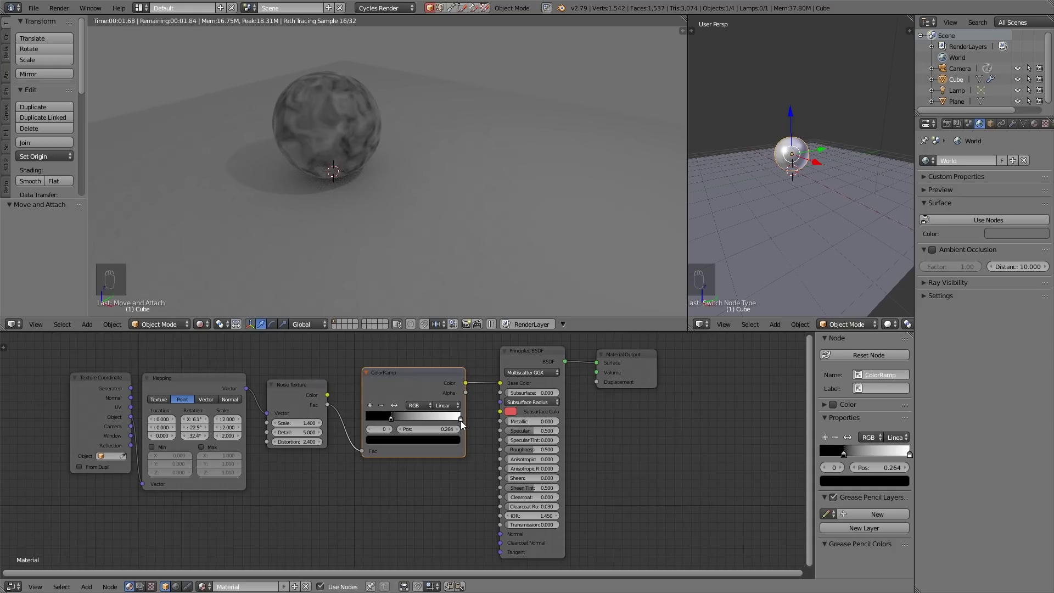
left_click(465, 423)
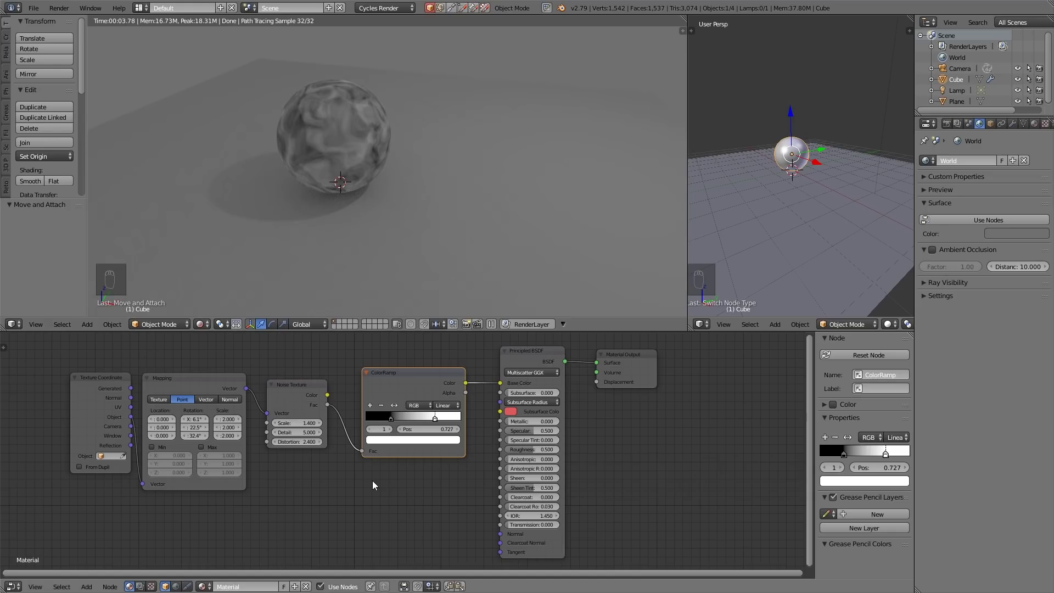
left_click(358, 494)
- Blend the ColorRamp with a Voronoi Texture through a Mix node at factor 0.645 into Base Color
key("shift+a")
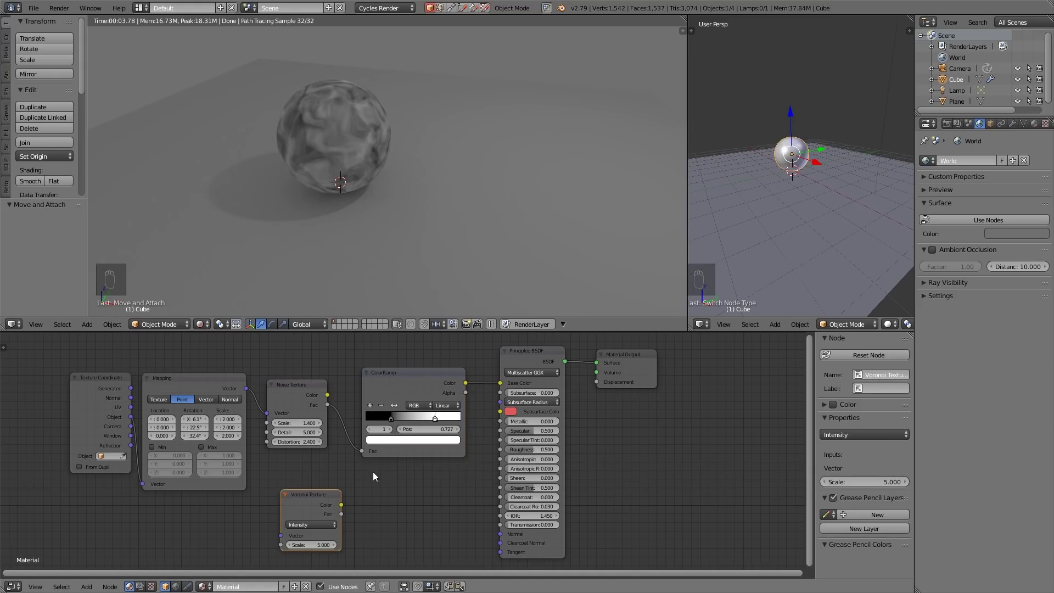
left_click_drag(318, 517, 319, 517)
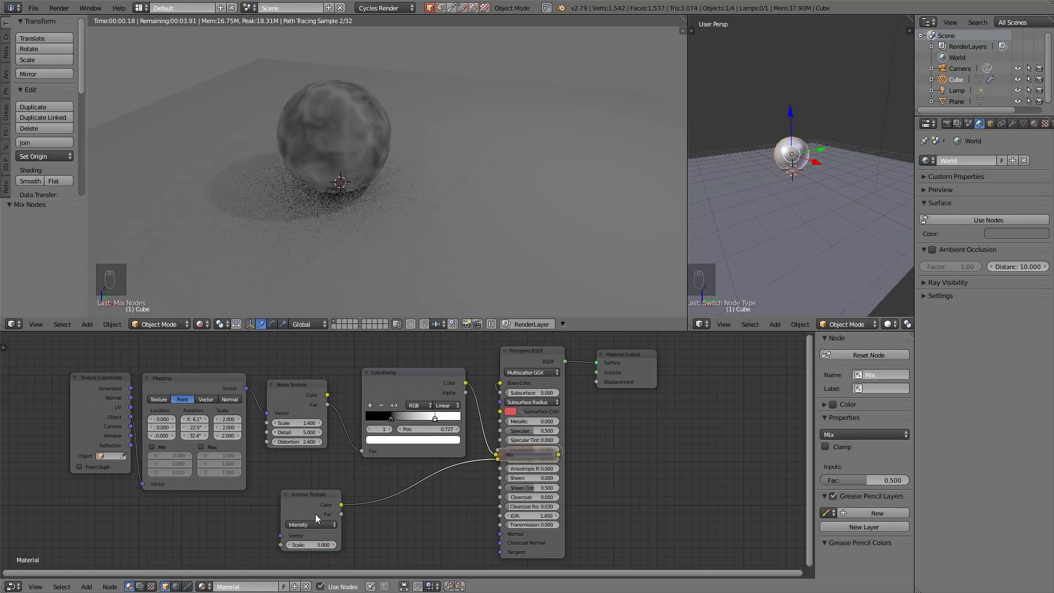
left_click_drag(559, 359, 490, 436)
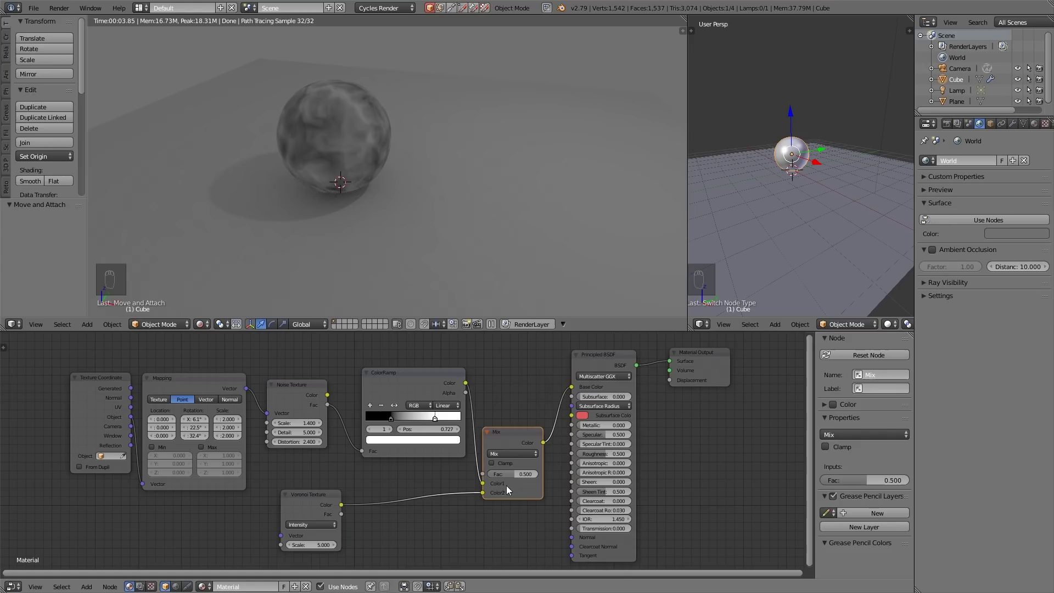
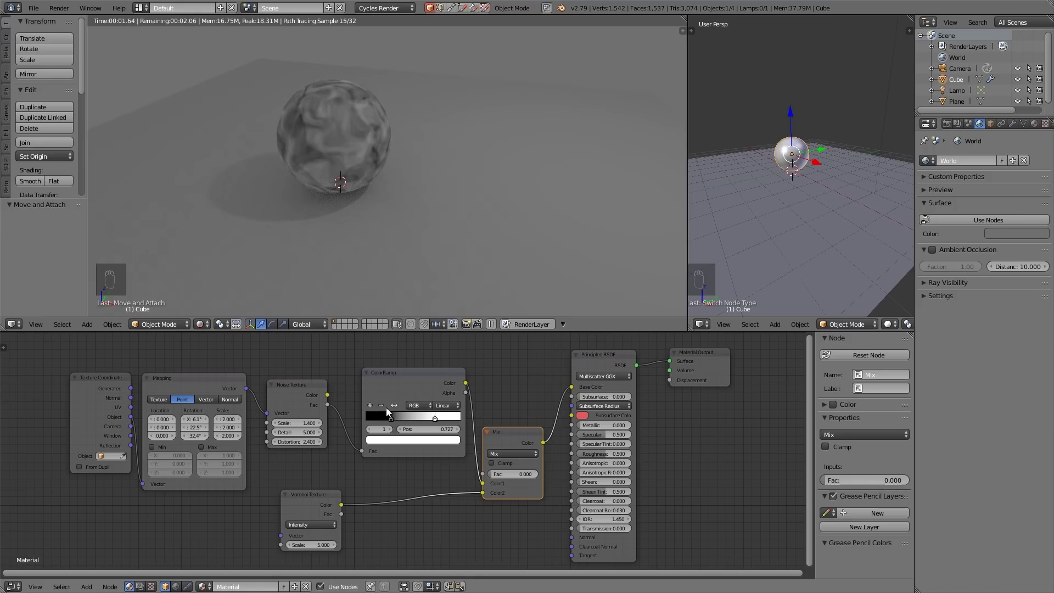
left_click(481, 472)
left_click(434, 417)
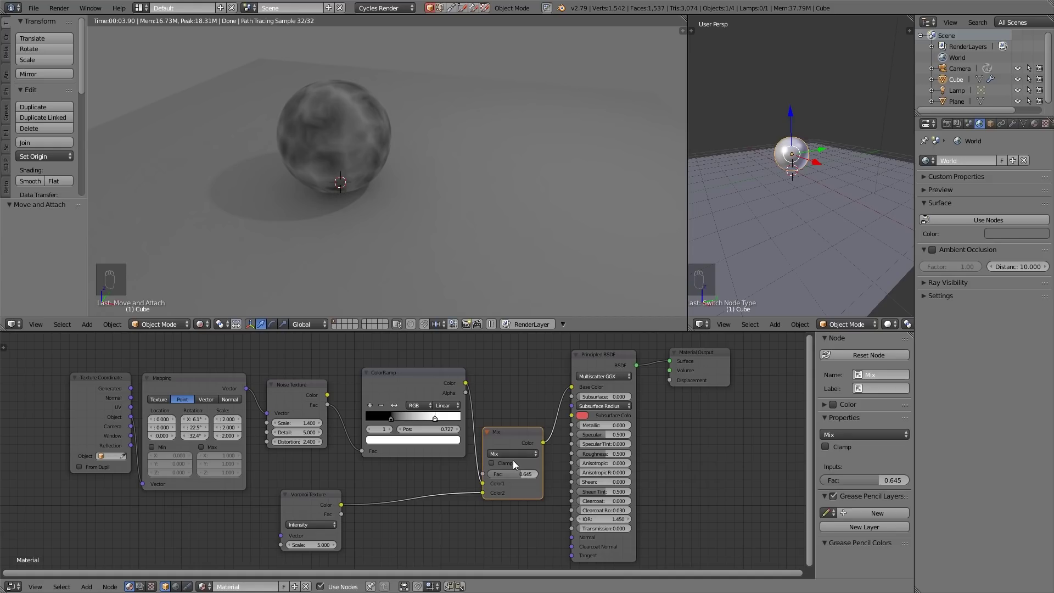
- Add a Bump node taking the Mix colour as height and driving the Principled BSDF normal
left_click(615, 363)
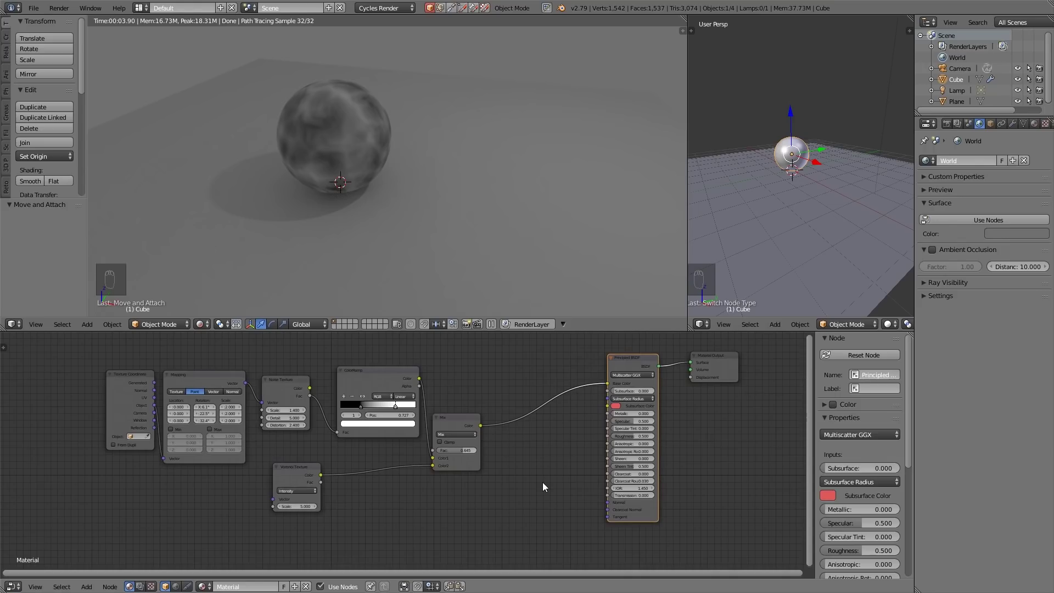
key("shift+a")
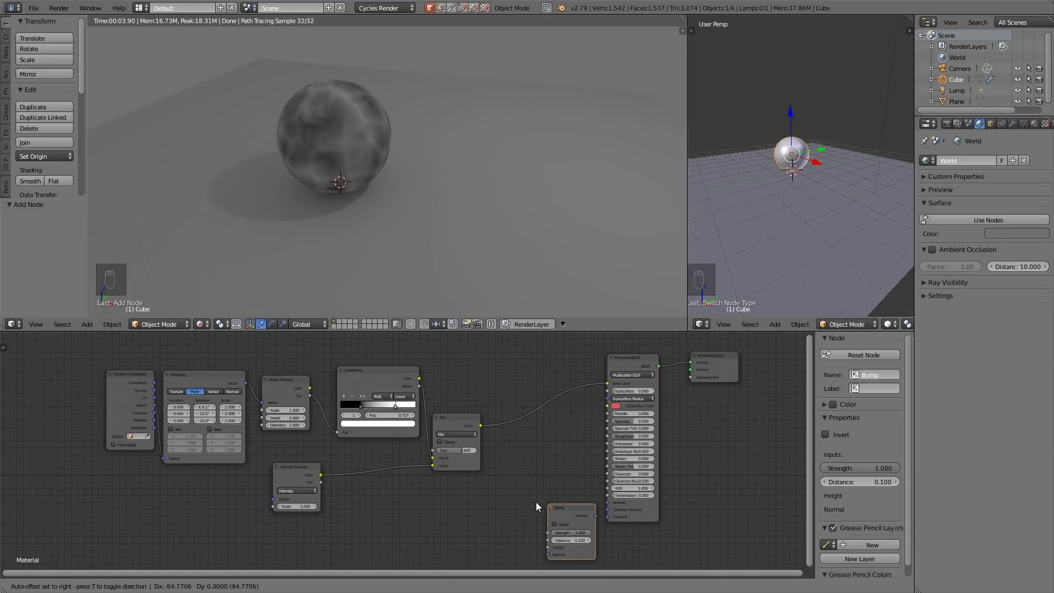
left_click(488, 429)
left_click(606, 505)
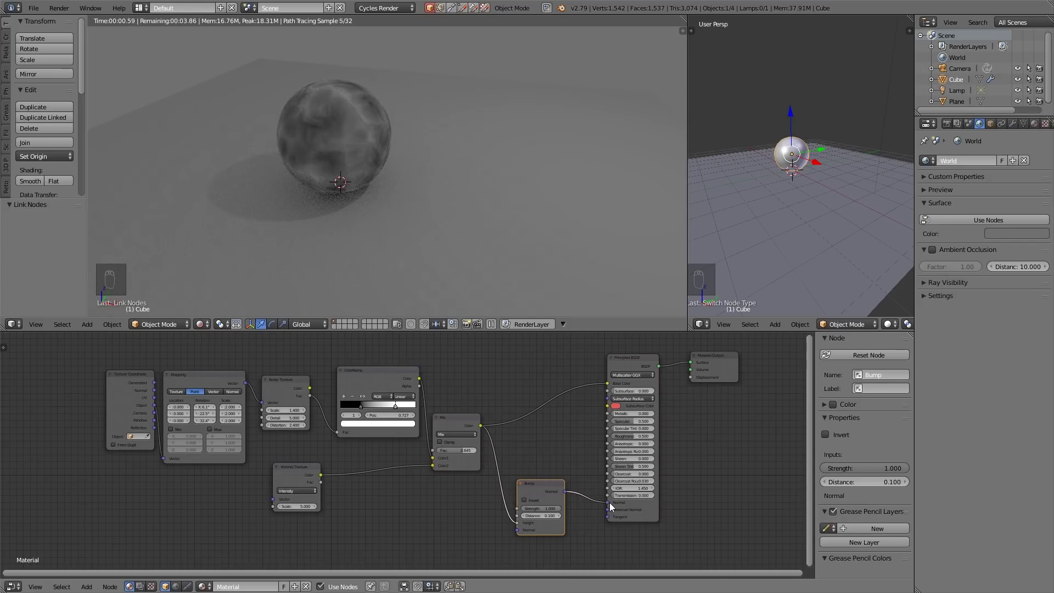